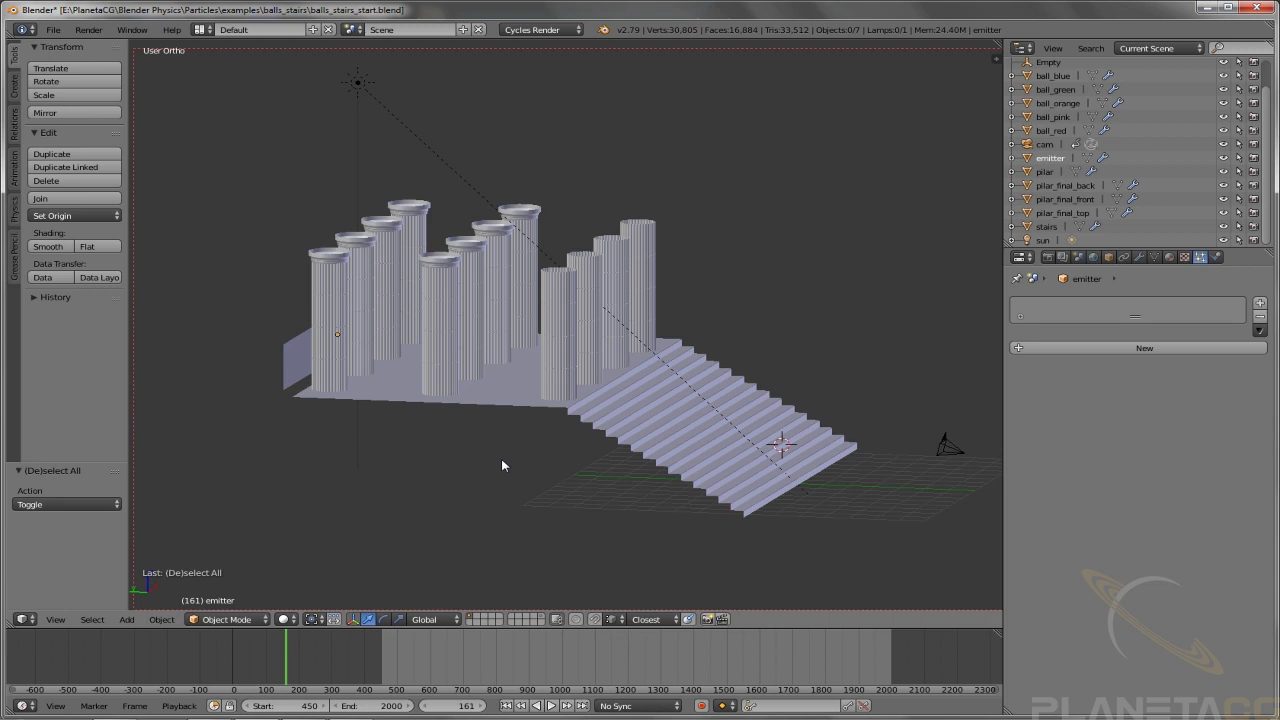
Orbit the viewport slightly to view the pillars-and-stairs scene from farther back
{"action": "middle_click", "coordinate": [517, 425]}
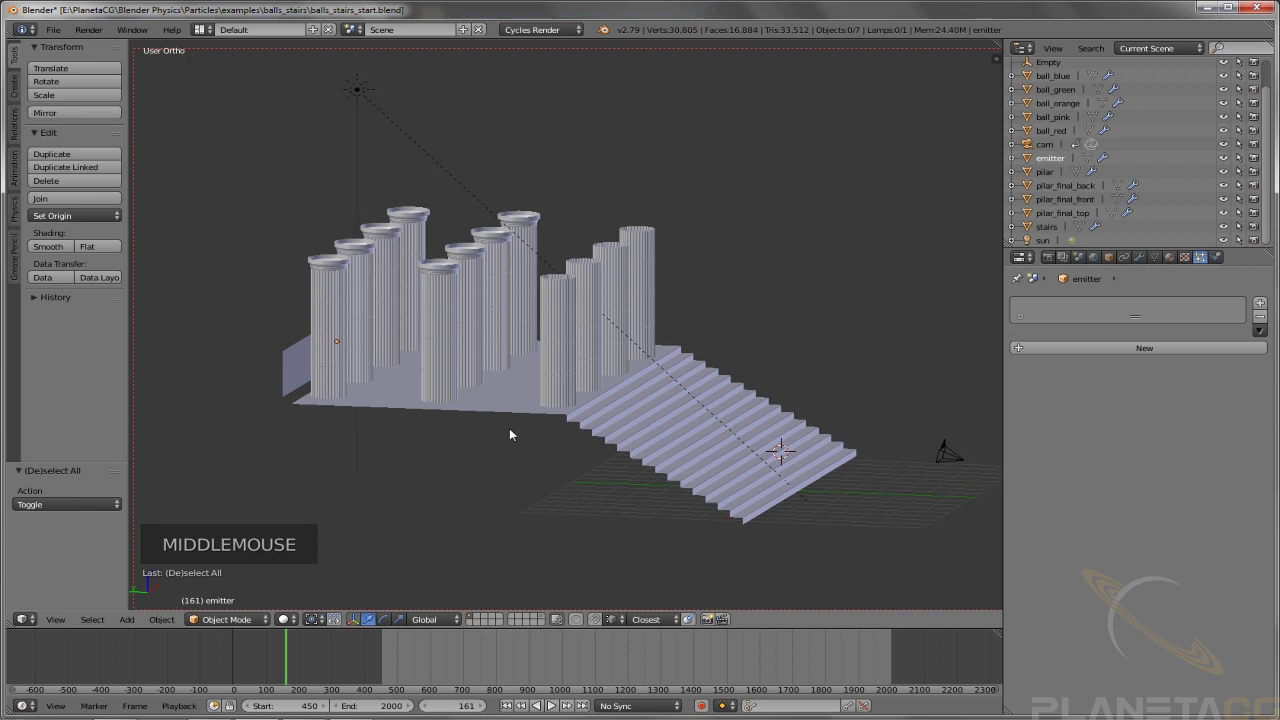